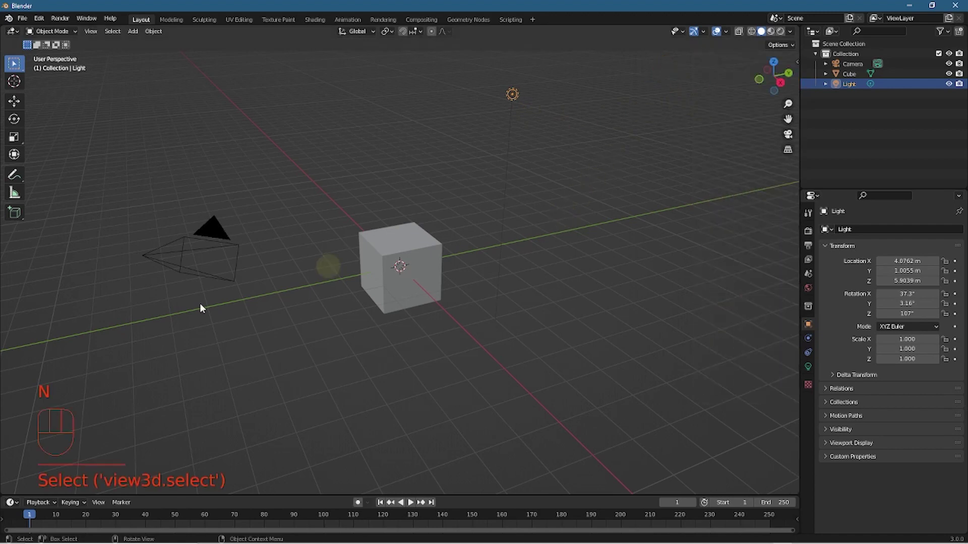
# - Delete the default light and cube so only the camera remains, then level the view
pyautogui.click(525, 353)
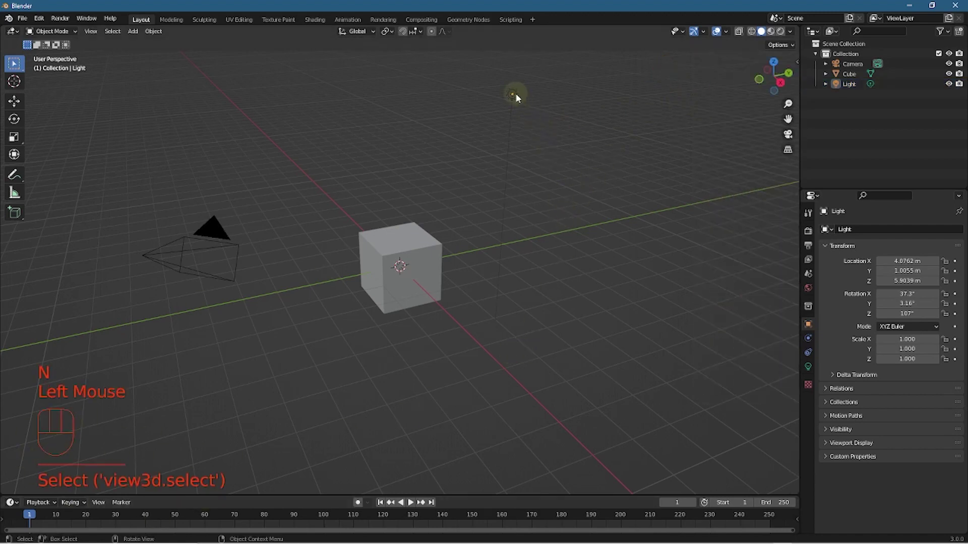
pyautogui.click(518, 97)
pyautogui.press('Delete')
pyautogui.click(440, 255)
pyautogui.press('Delete')
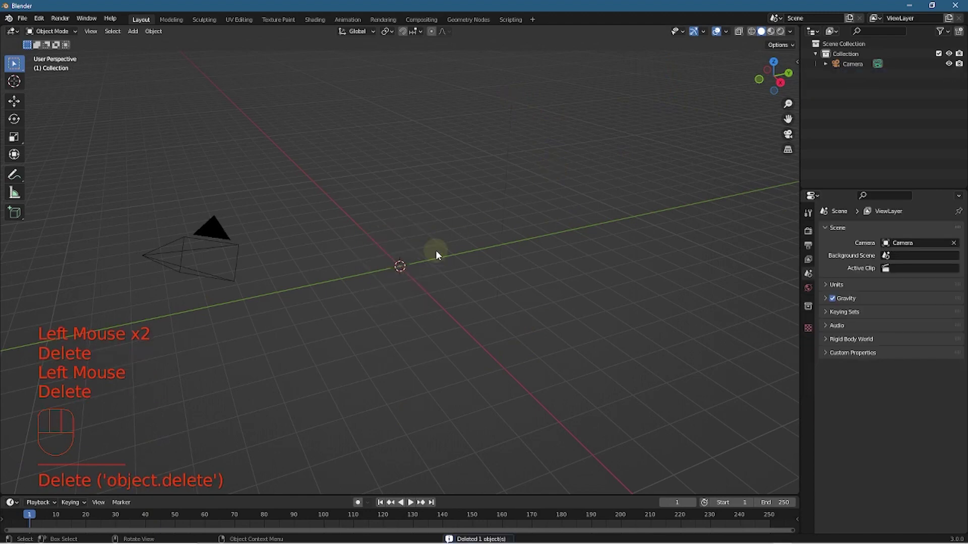
pyautogui.moveTo(483, 331); pyautogui.dragTo(566, 315)
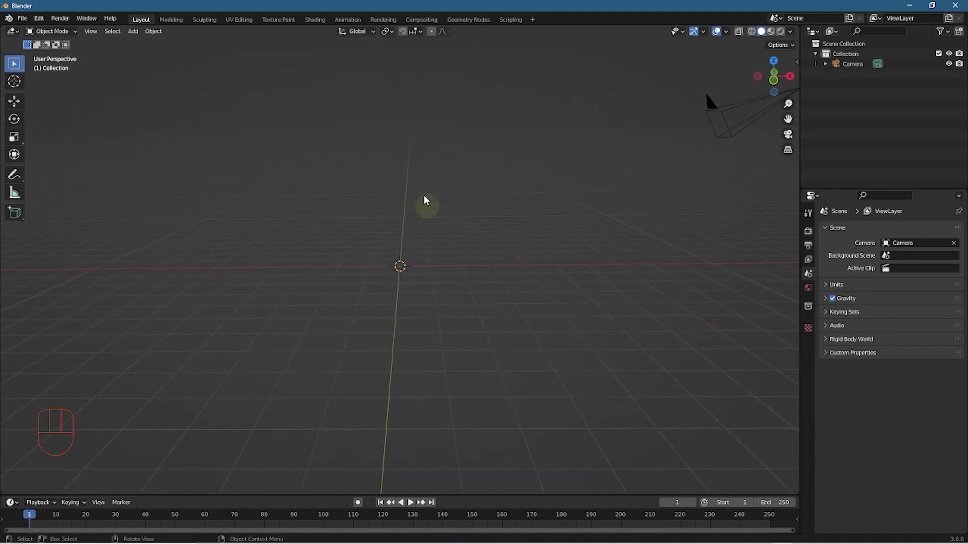
# - Add a UV sphere at the scene centre, scale it up and shade it smooth
pyautogui.press('shift+a')
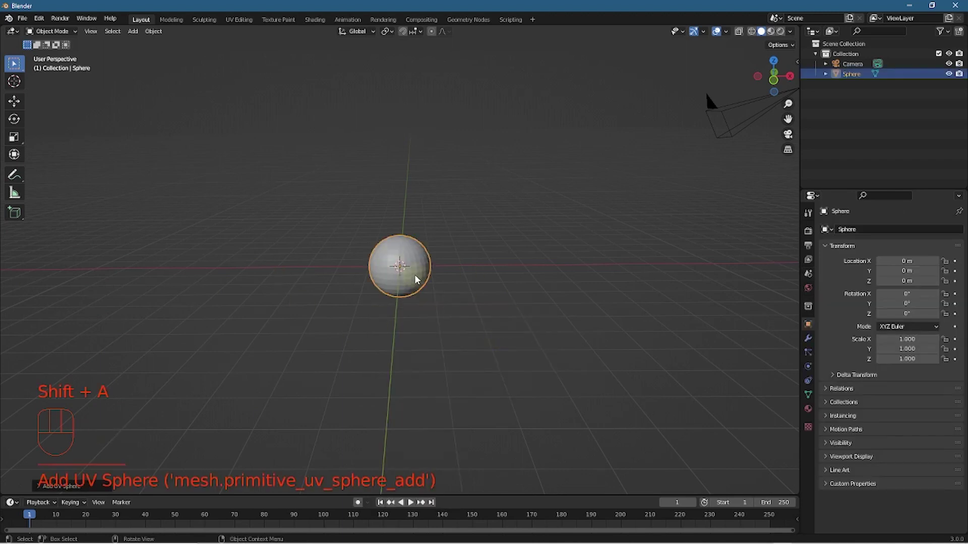
pyautogui.press('s')
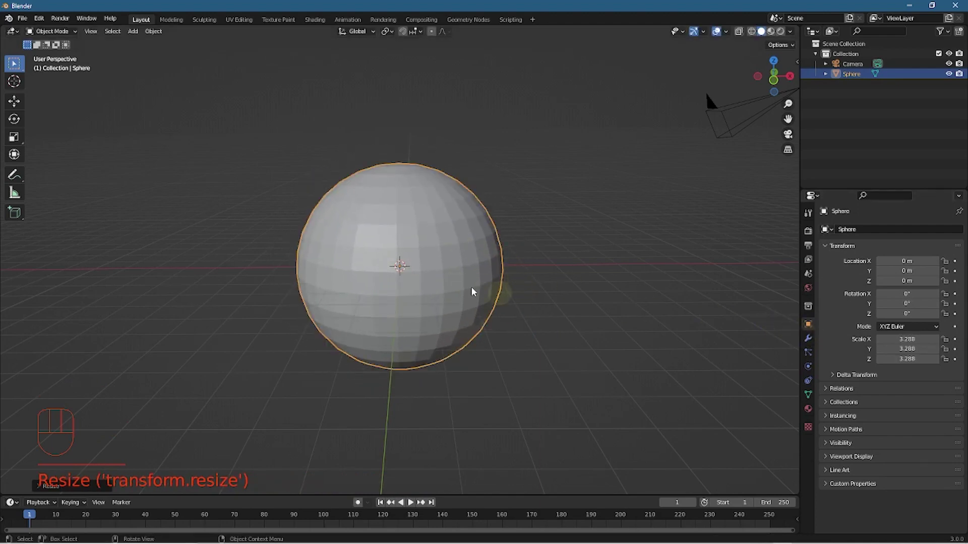
pyautogui.moveTo(422, 247); pyautogui.dragTo(400, 246)
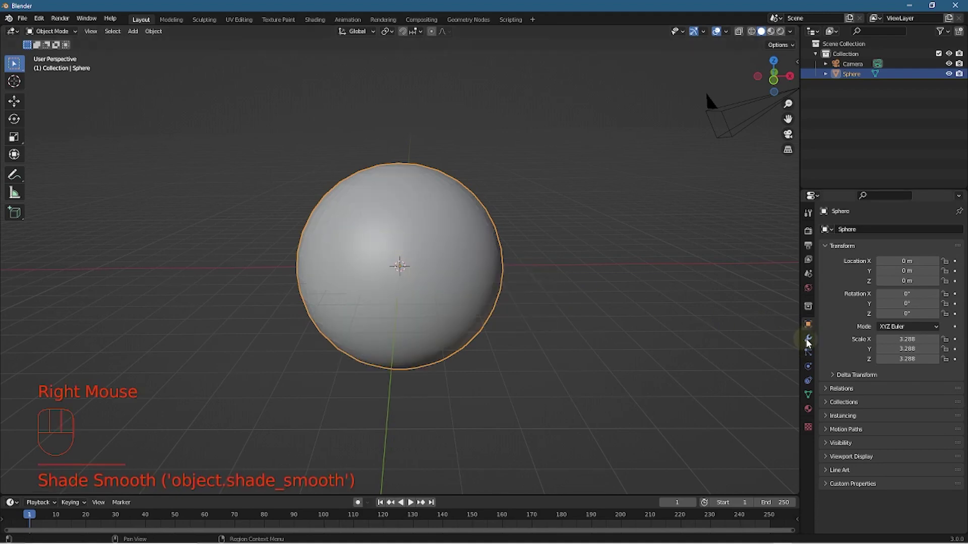
# - Give the sphere a Subdivision Surface modifier at viewport level 2 and go to its material settings
pyautogui.click(810, 343)
pyautogui.moveTo(870, 230); pyautogui.dragTo(786, 417)
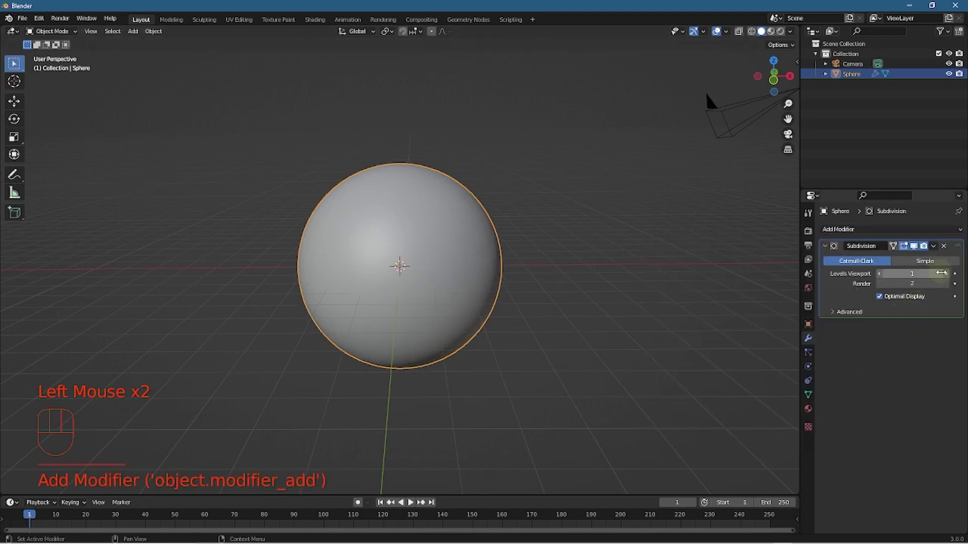
pyautogui.click(950, 278)
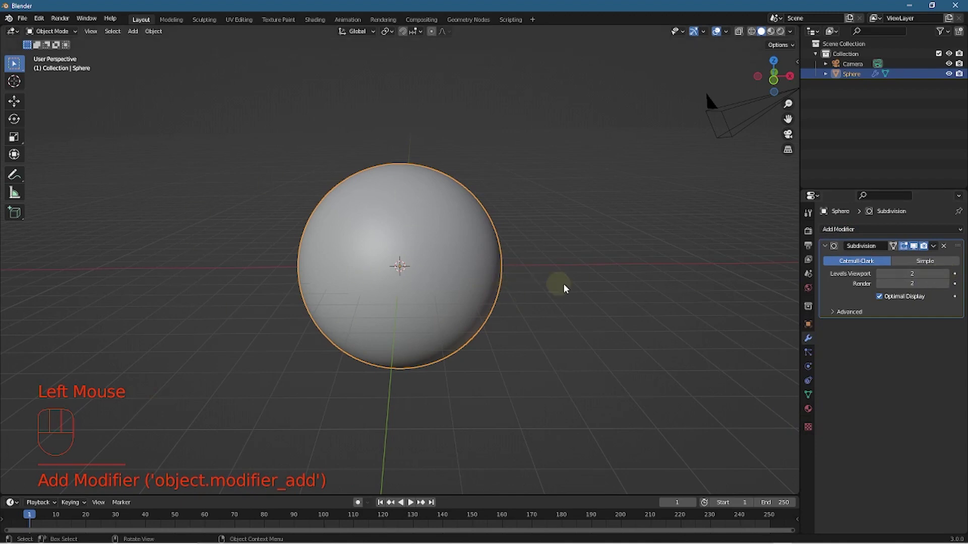
pyautogui.click(572, 289)
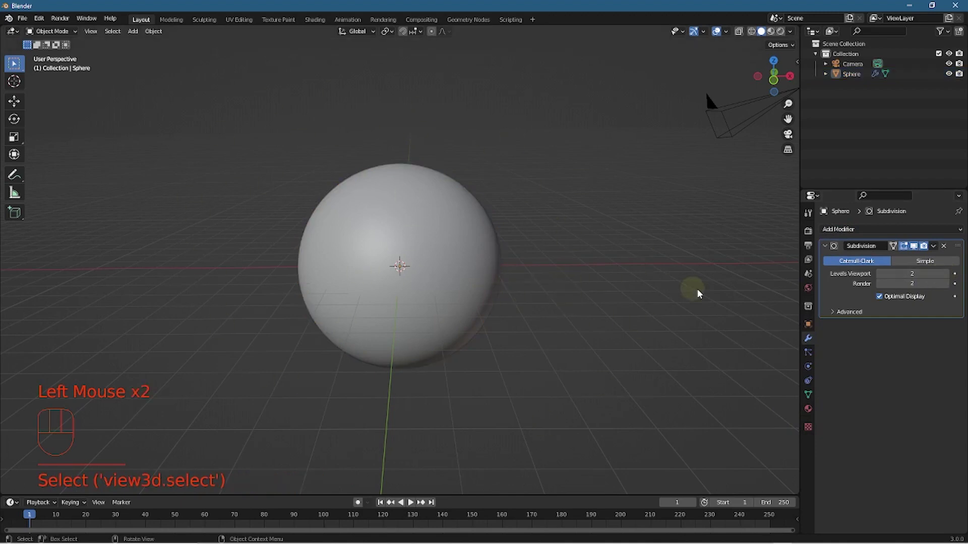
pyautogui.click(468, 233)
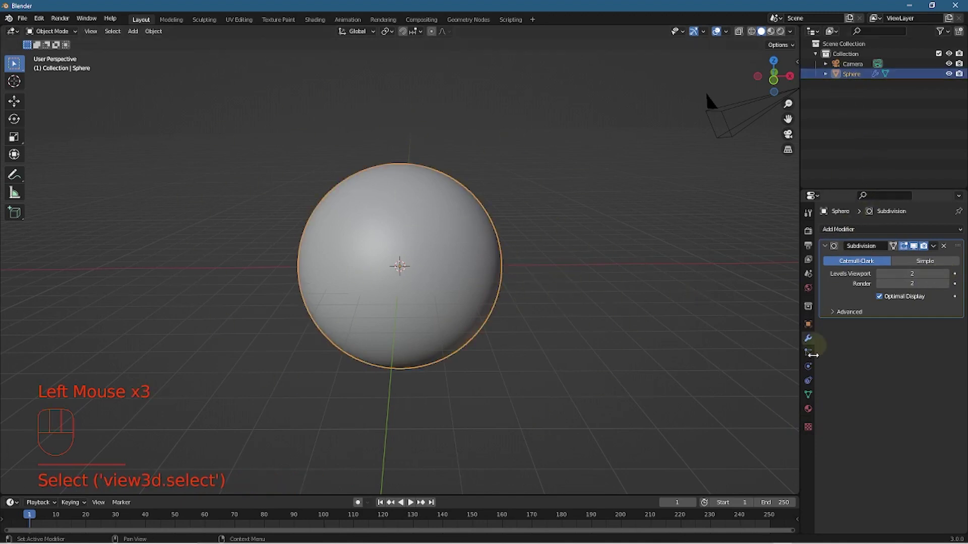
pyautogui.click(811, 410)
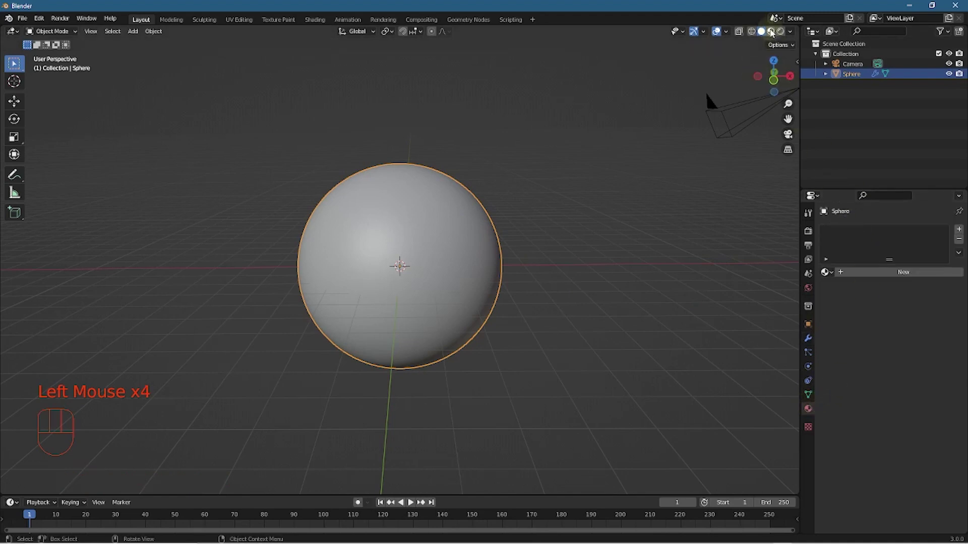
# - Switch the viewport to Material Preview shading and create new material Material.001 on the sphere
pyautogui.click(775, 33)
pyautogui.moveTo(797, 33); pyautogui.dragTo(679, 256)
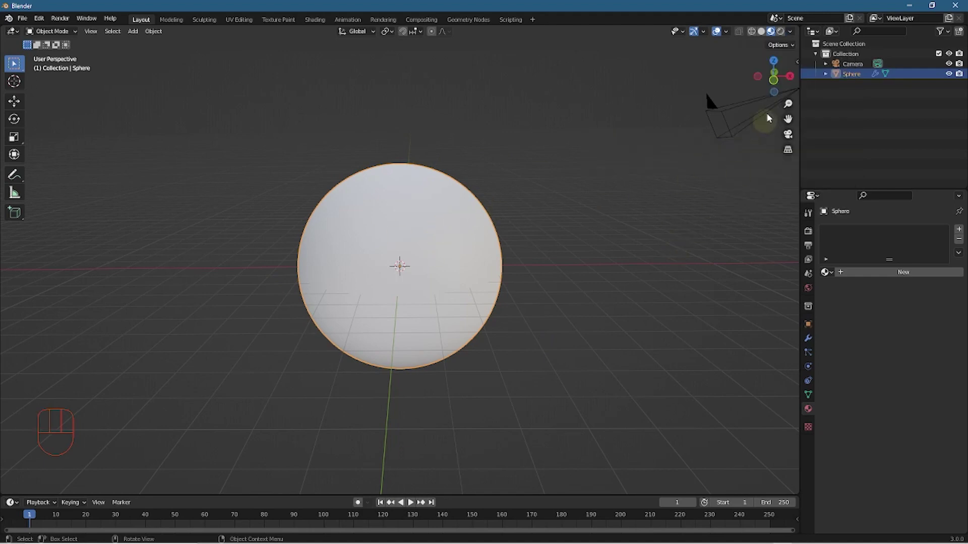
pyautogui.click(409, 224)
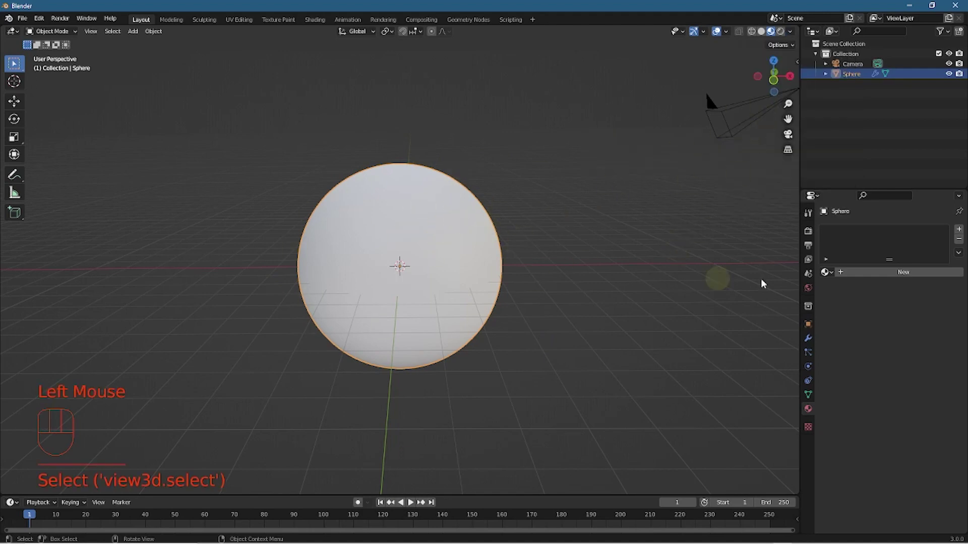
pyautogui.click(807, 414)
# - Set the material's Metallic to 1.0 and Roughness to about 0.256 for a chrome look
pyautogui.click(898, 277)
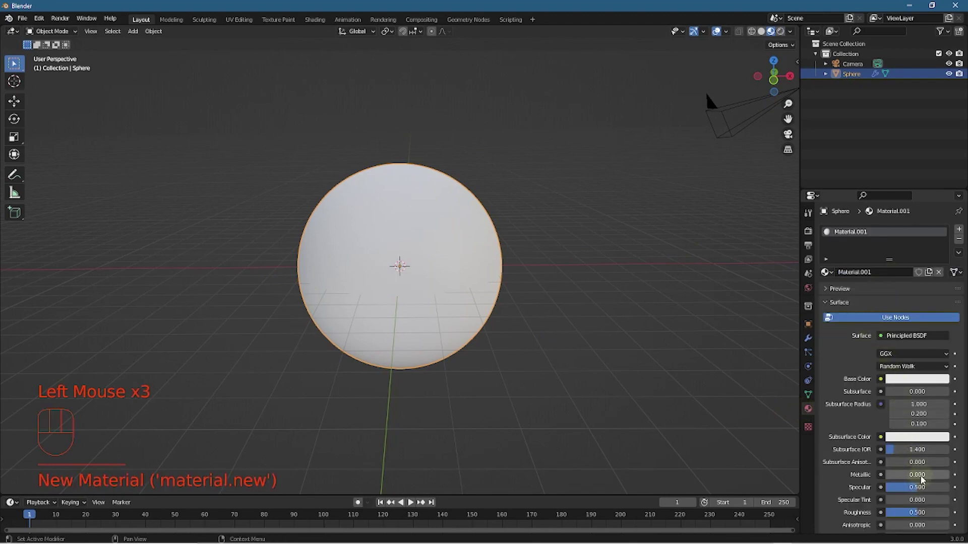
pyautogui.moveTo(914, 479); pyautogui.dragTo(955, 478)
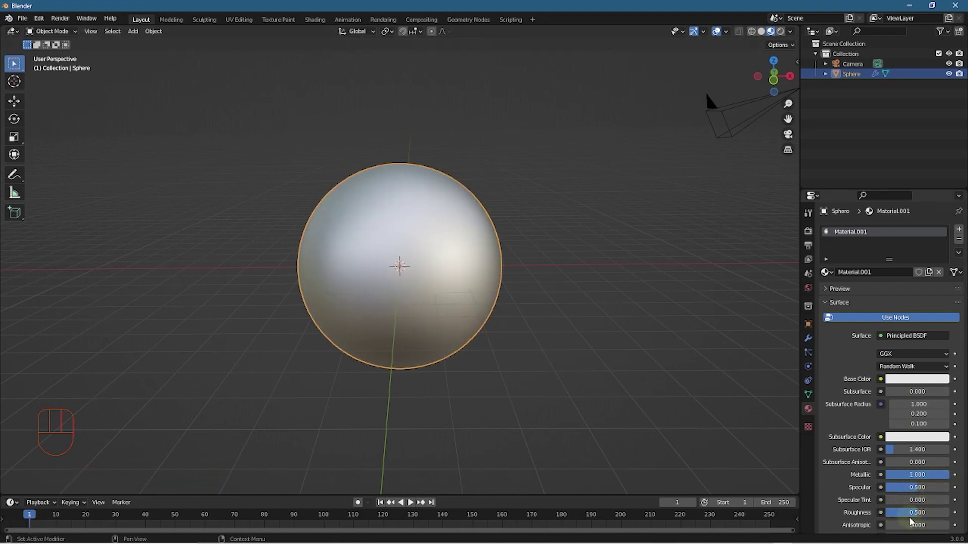
pyautogui.moveTo(918, 517); pyautogui.dragTo(870, 489)
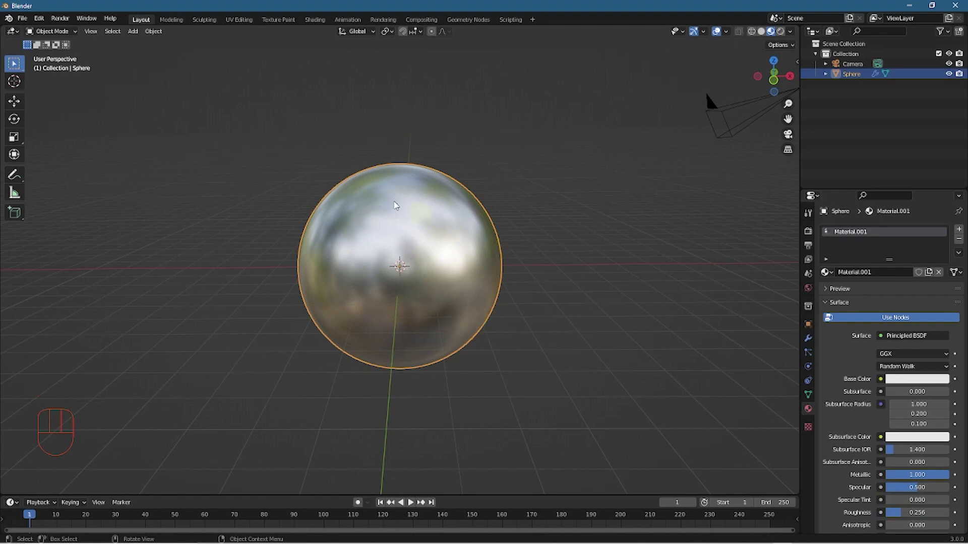
pyautogui.scroll(-3)
pyautogui.moveTo(313, 360); pyautogui.dragTo(407, 363)
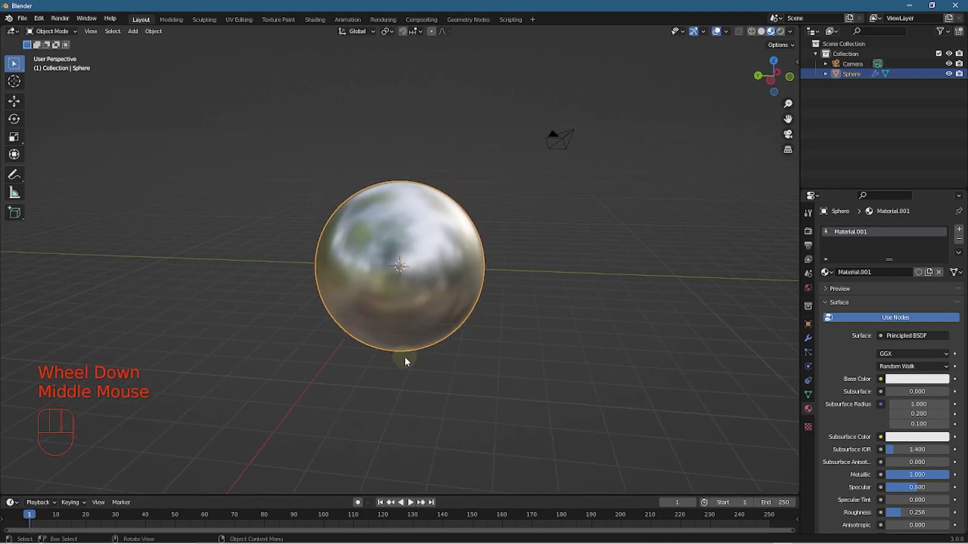
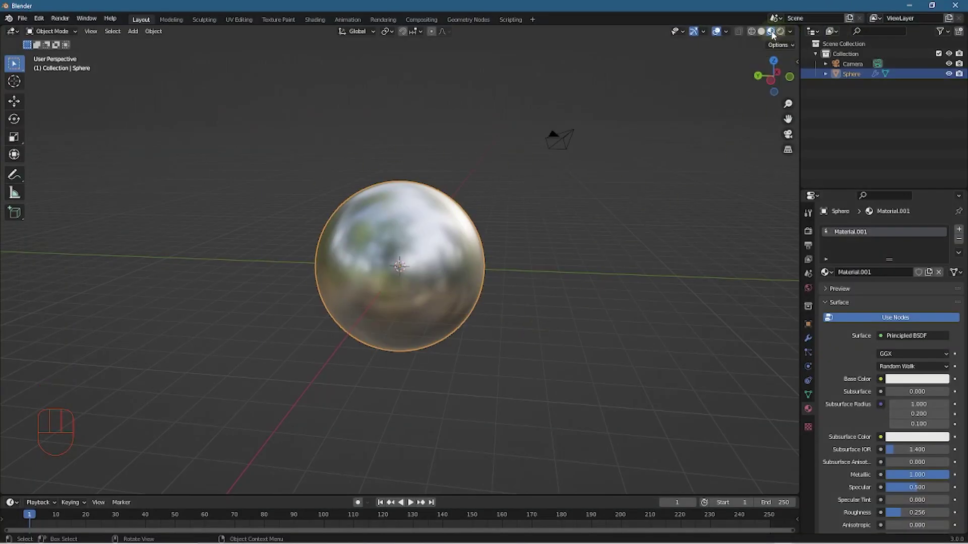
# - Align the active camera to the current view so the chrome sphere sits inside the frame
pyautogui.moveTo(525, 365); pyautogui.dragTo(539, 362)
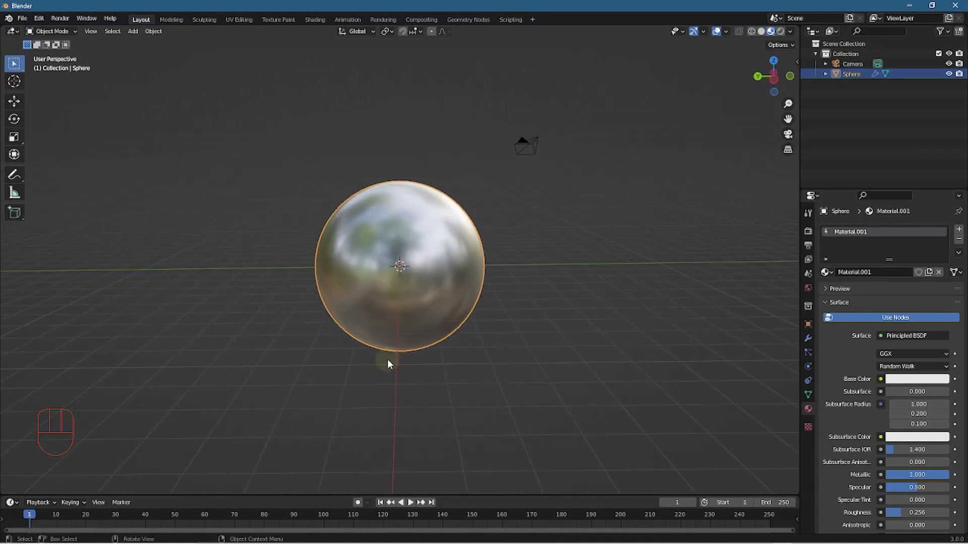
pyautogui.press('ctrl+alt+KP_0')
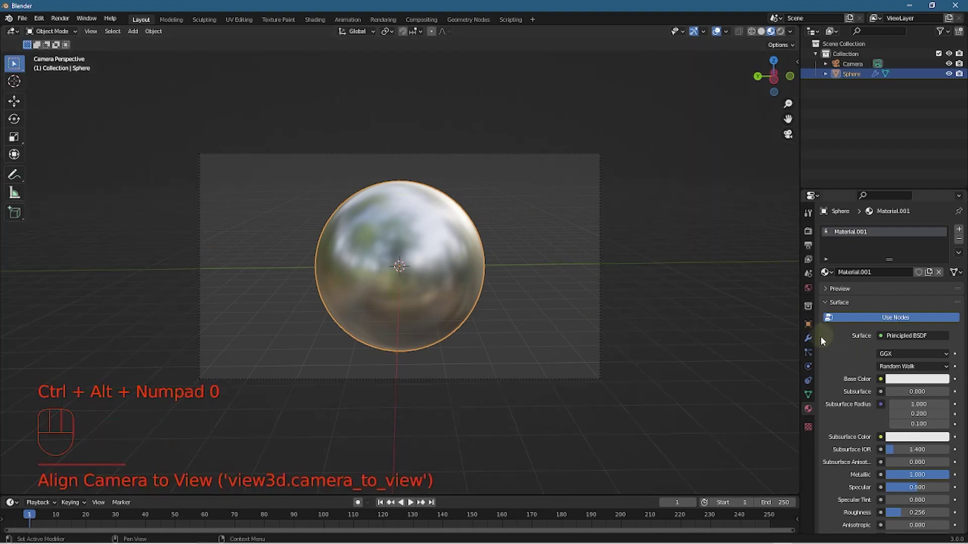
# - Select the Camera object to show its transform settings in Object Properties
pyautogui.click(813, 323)
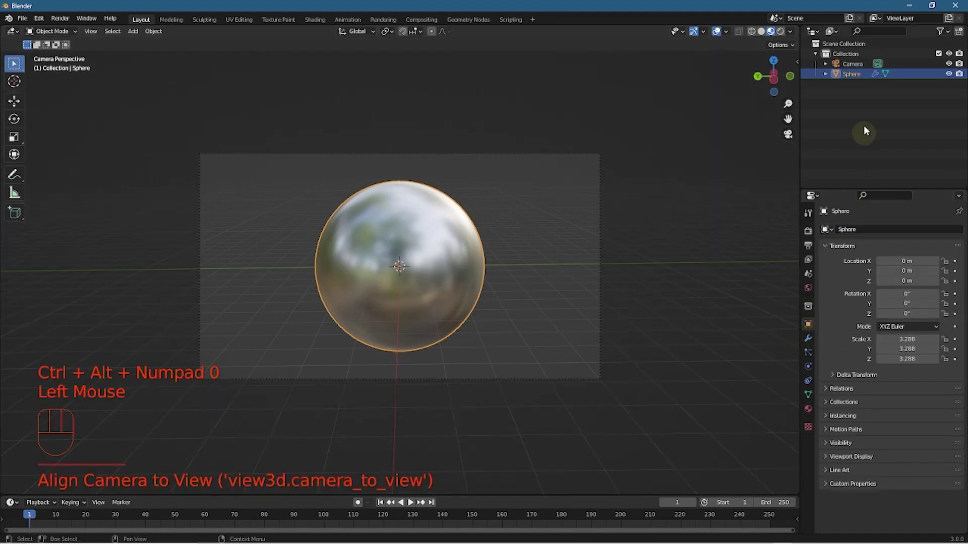
pyautogui.click(865, 69)
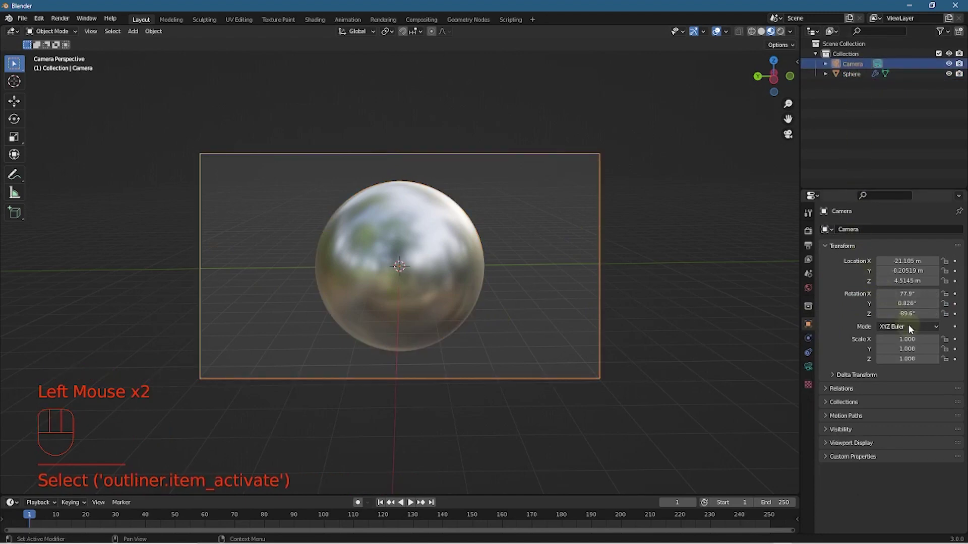
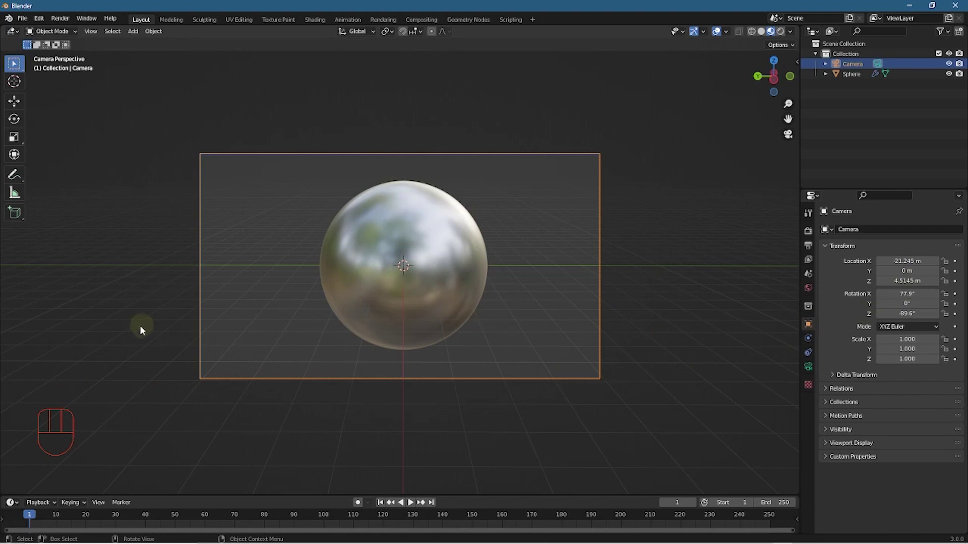
# - Orbit out of the camera view to see the camera beside the sphere
pyautogui.moveTo(155, 329); pyautogui.dragTo(230, 341)
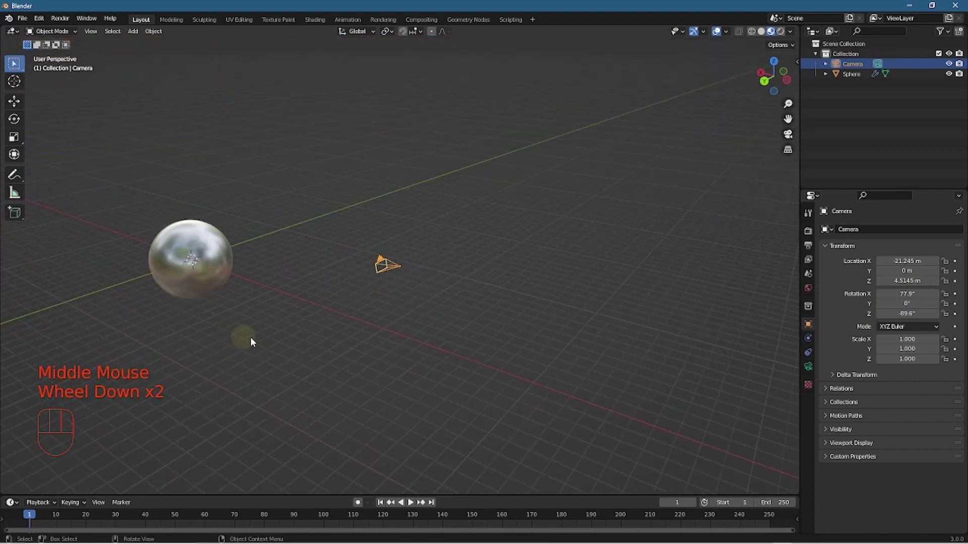
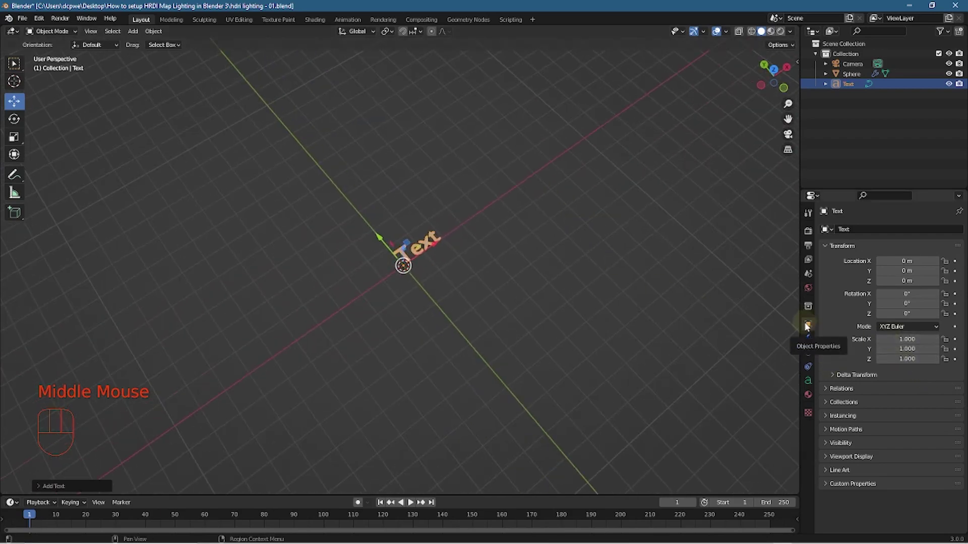
# - Select the Text object at the origin and orbit around it
pyautogui.click(810, 327)
pyautogui.moveTo(481, 307); pyautogui.dragTo(532, 295)
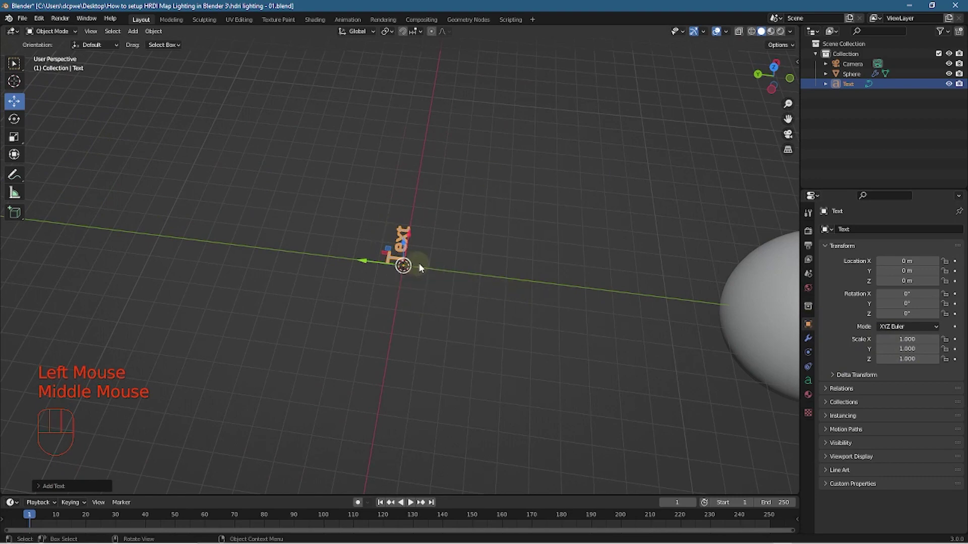
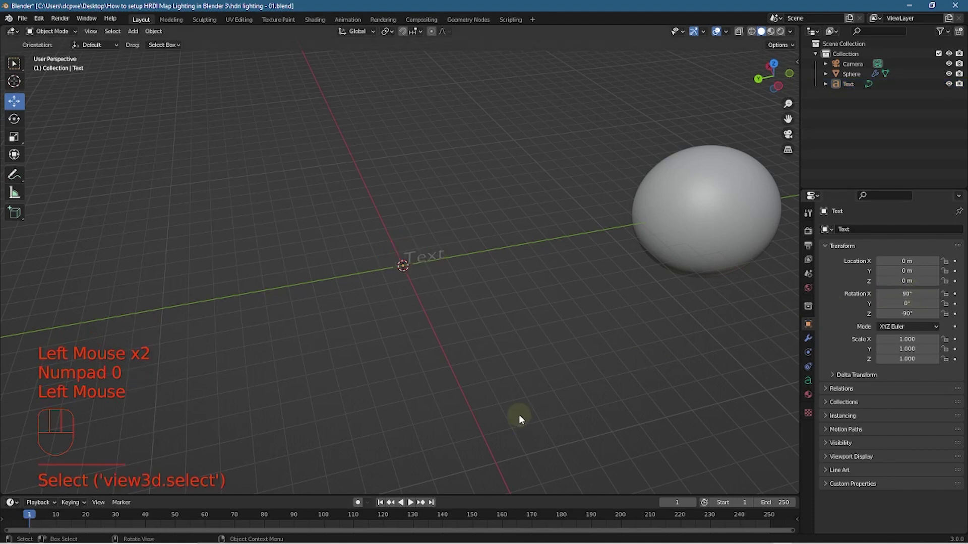
# - Look through the camera, select the text and raise its font size in Object Data properties
pyautogui.press('KP_0')
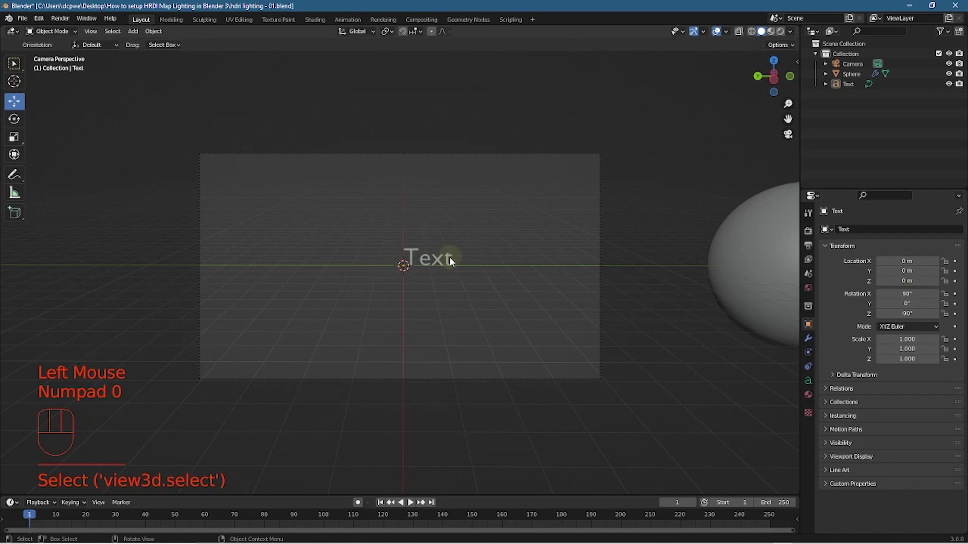
pyautogui.click(450, 259)
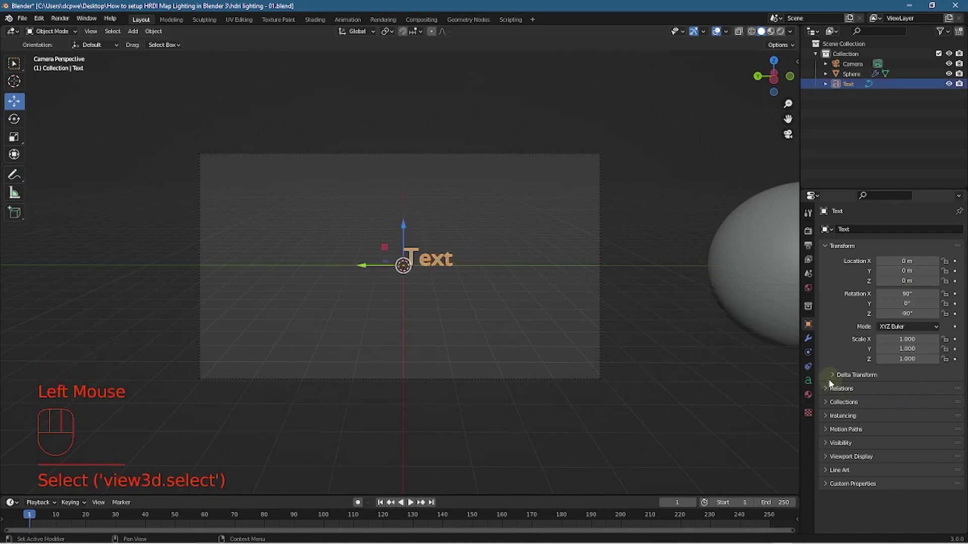
pyautogui.click(816, 379)
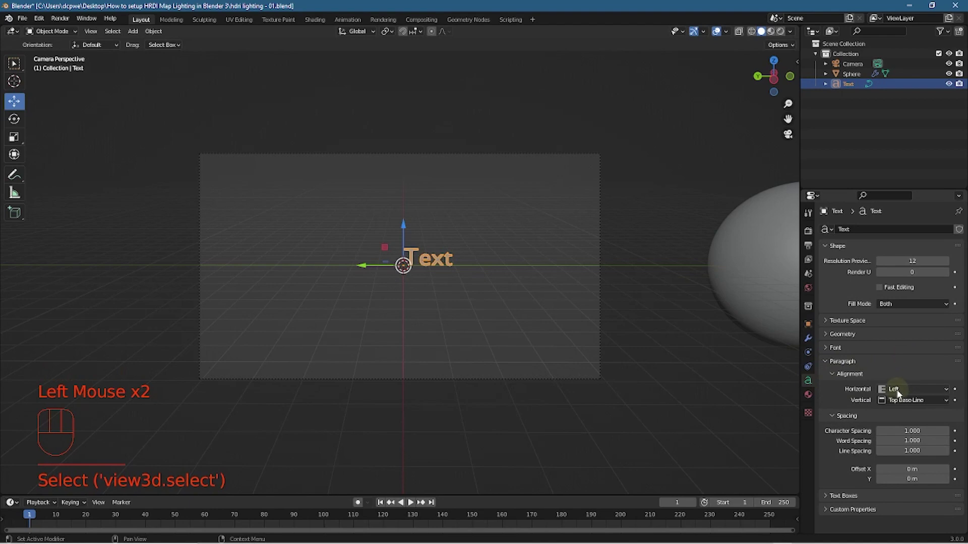
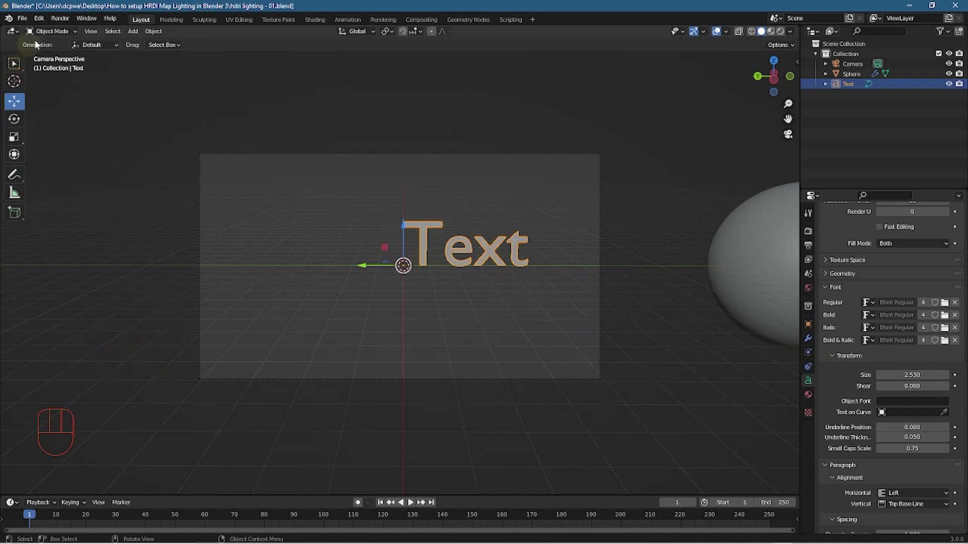
pyautogui.moveTo(51, 35); pyautogui.dragTo(54, 57)
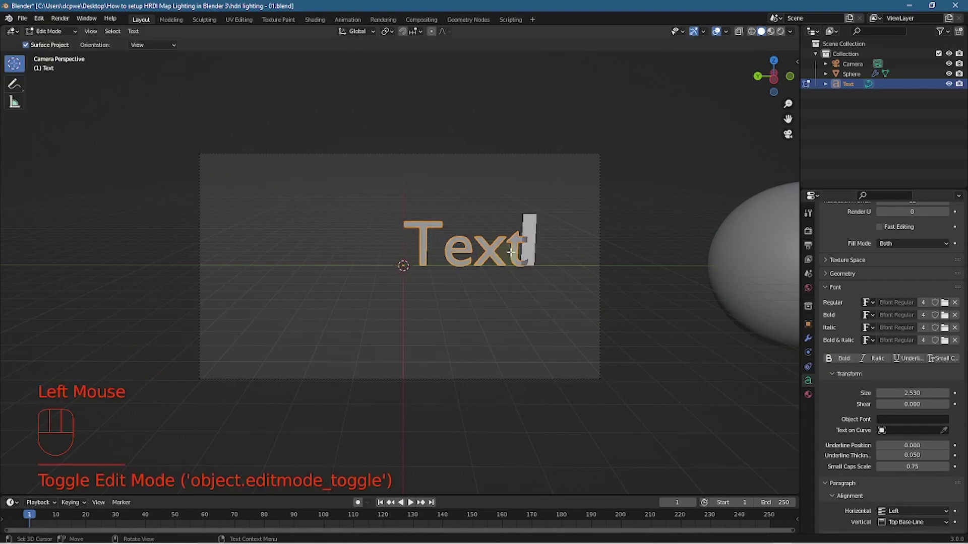
# - Edit the text to read 'HRDI' instead of 'Text' and leave Edit Mode
pyautogui.press('BackSpace')
pyautogui.press('BackSpace')
pyautogui.press('BackSpace')
pyautogui.press('shift+h')
pyautogui.press('shift+r')
pyautogui.press('shift+d')
pyautogui.press('shift+i')
pyautogui.press('space')
pyautogui.press('BackSpace')
pyautogui.press('Tab')
pyautogui.moveTo(76, 34); pyautogui.dragTo(56, 45)
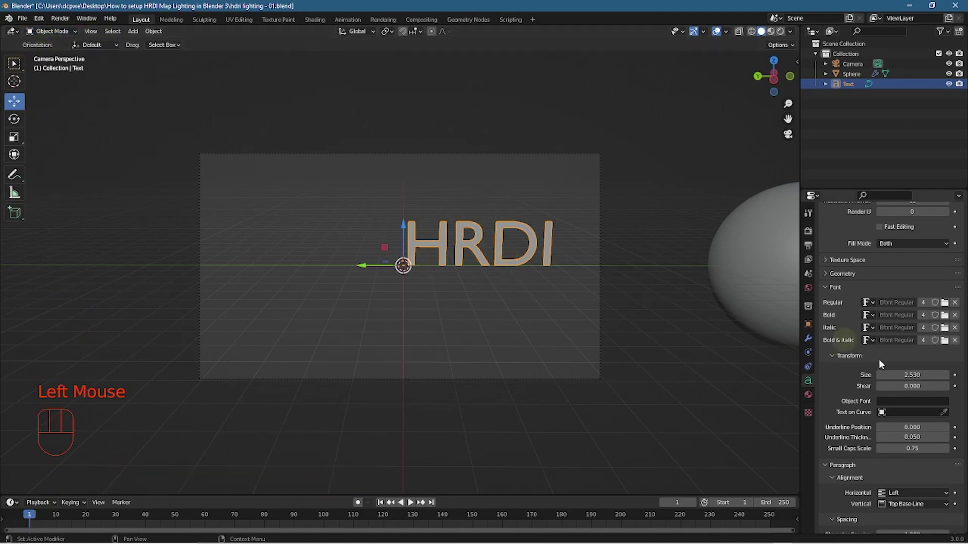
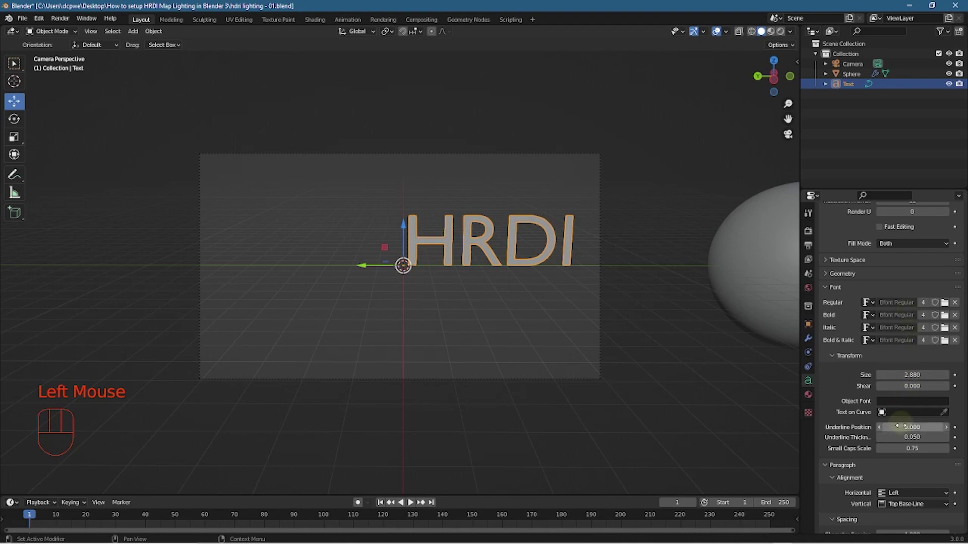
# - Set the paragraph's horizontal and vertical alignment to Center
pyautogui.scroll(-3)
pyautogui.moveTo(916, 438); pyautogui.dragTo(911, 458)
pyautogui.moveTo(914, 448); pyautogui.dragTo(917, 474)
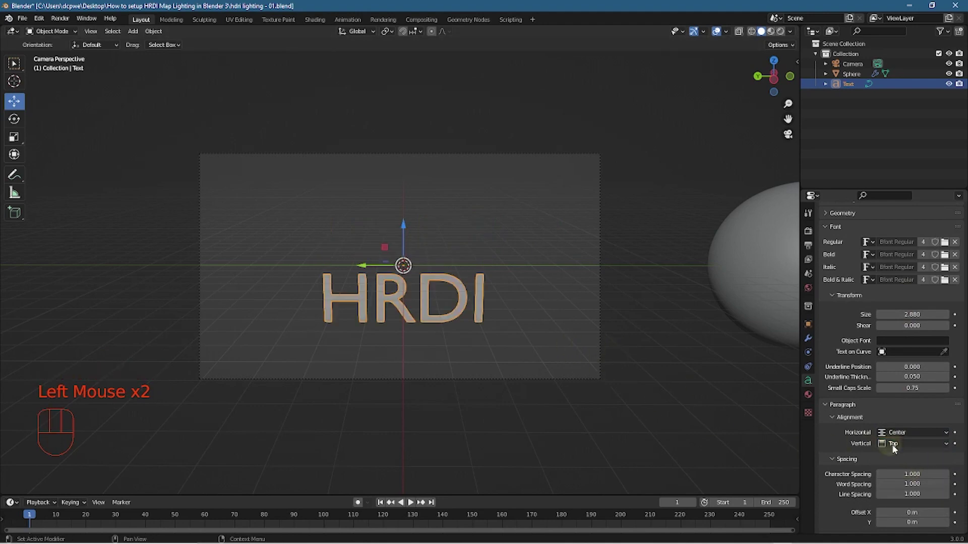
pyautogui.moveTo(899, 449); pyautogui.dragTo(898, 479)
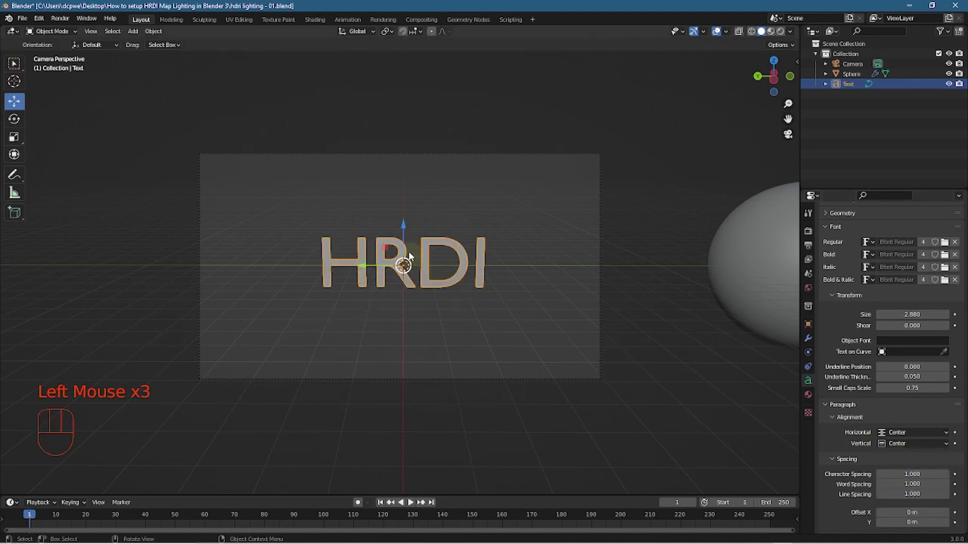
# - Raise the HRDI text into the middle of the camera frame and check it through the camera
pyautogui.moveTo(408, 229); pyautogui.dragTo(405, 200)
pyautogui.moveTo(316, 334); pyautogui.dragTo(312, 333)
pyautogui.press('KP_0')
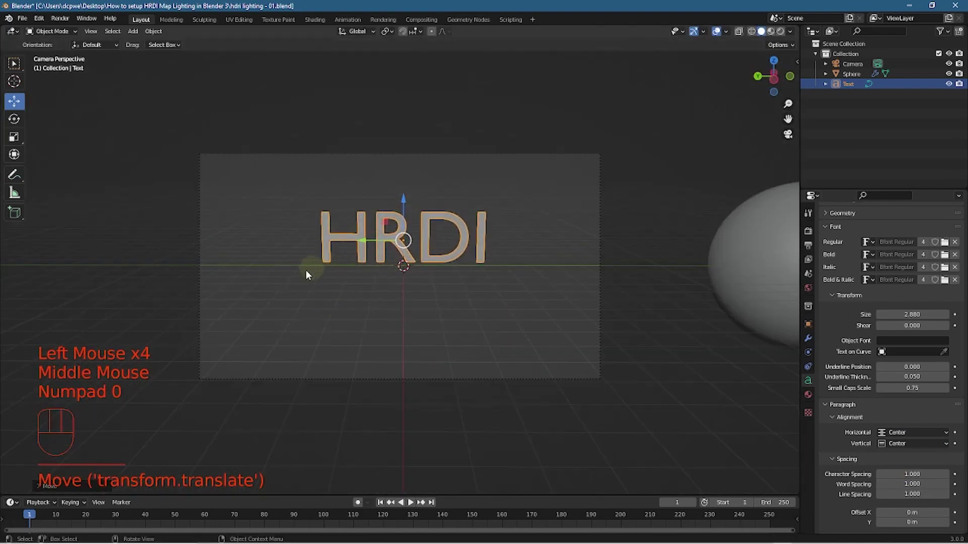
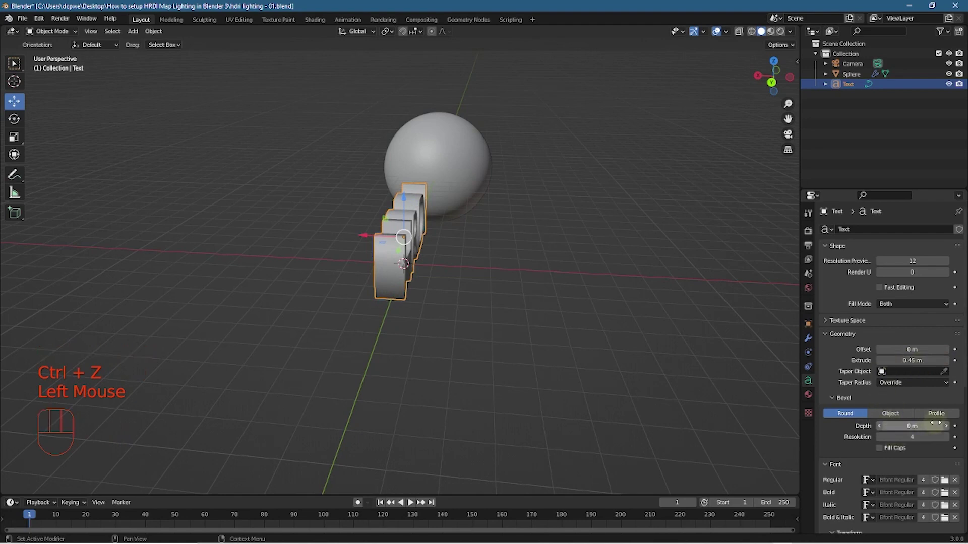
# - Set a 0.02 m rounded bevel depth on the extruded HRDI letters and inspect them from around
pyautogui.doubleClick(948, 429)
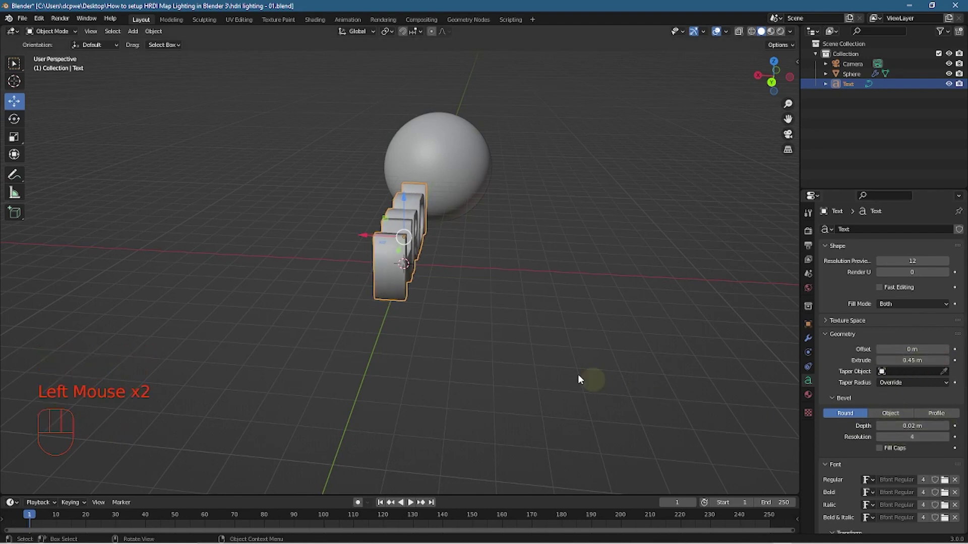
pyautogui.moveTo(551, 373); pyautogui.dragTo(456, 355)
pyautogui.scroll(3)
pyautogui.scroll(-3)
pyautogui.moveTo(427, 312); pyautogui.dragTo(438, 306)
# - Return to camera view, select the camera and begin adjusting its Rotation X tilt
pyautogui.press('KP_0')
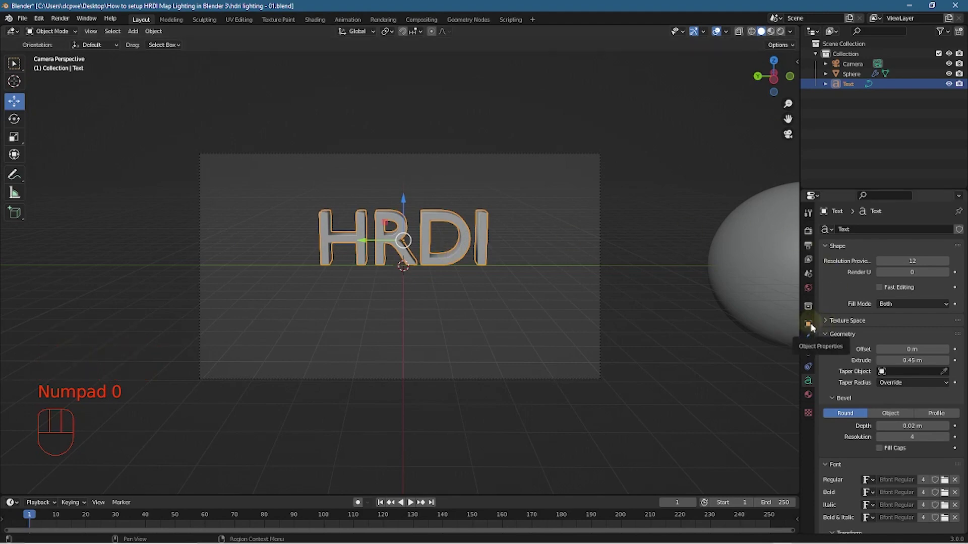
pyautogui.click(813, 327)
pyautogui.click(852, 64)
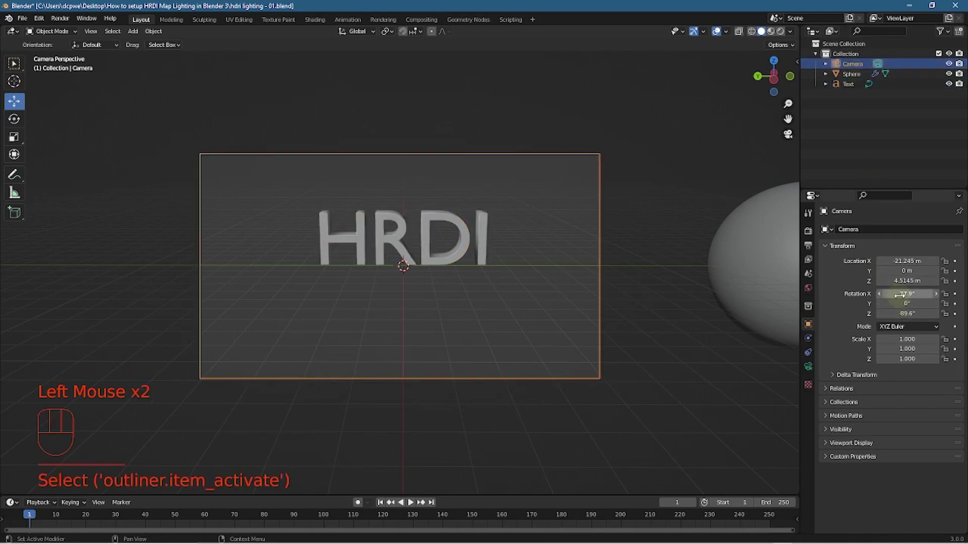